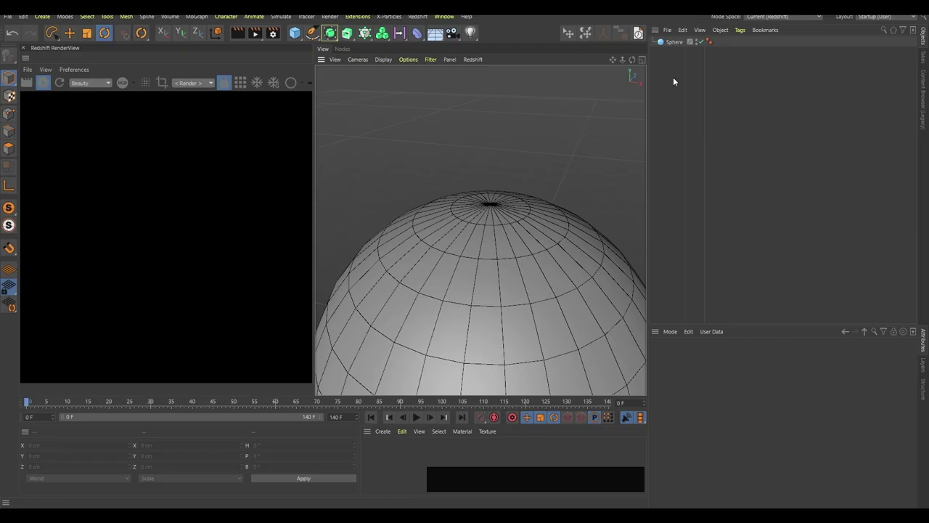
- Select the sphere's top polygons in Polygon mode and add Hair growing from them
{"action": "left_click", "coordinate": [677, 65]}
{"action": "key", "text": "c"}
{"action": "key", "text": "v"}
{"action": "key", "text": "9"}
{"action": "left_click", "coordinate": [503, 206]}
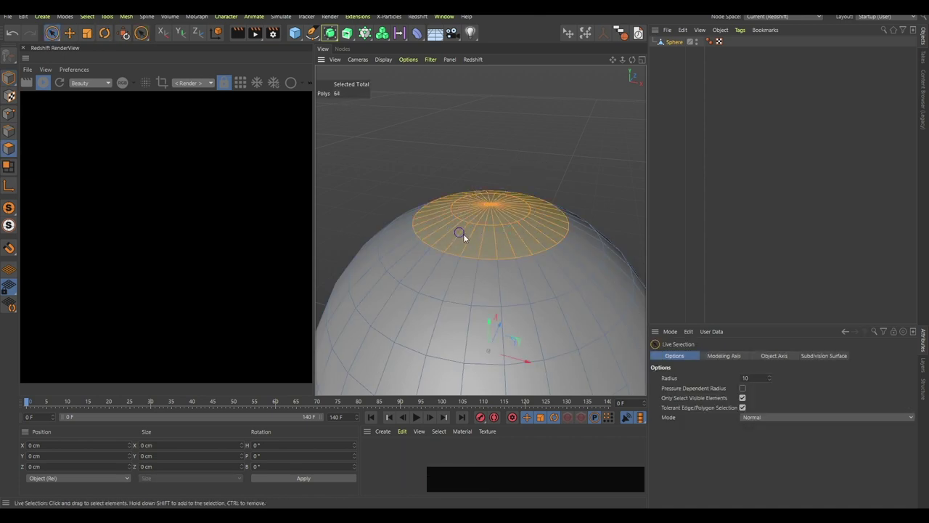
{"action": "key", "text": "space"}
{"action": "key", "text": "Return"}
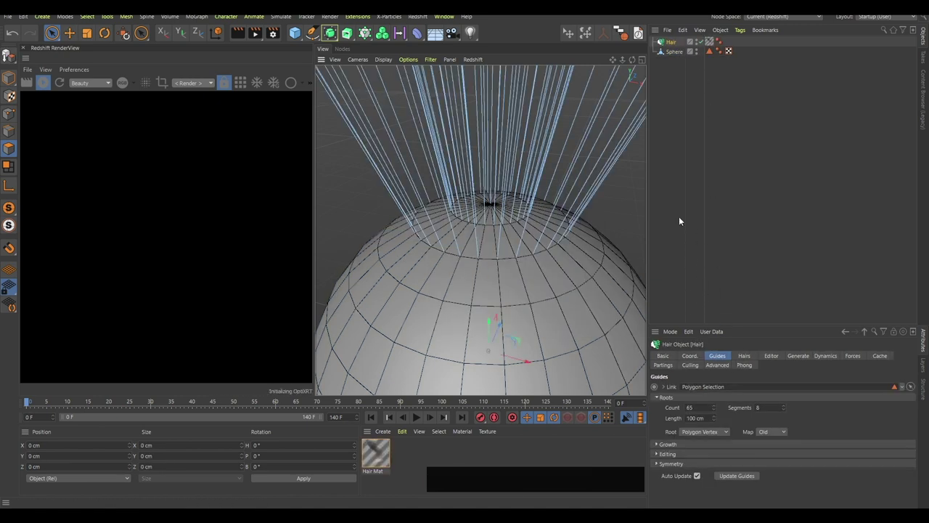
- Zoom out and play the hair dynamics so the guides fall over the sphere
{"action": "right_click", "coordinate": [523, 267]}
{"action": "key", "text": "b"}
{"action": "middle_click", "coordinate": [543, 285]}
{"action": "key", "text": "f"}
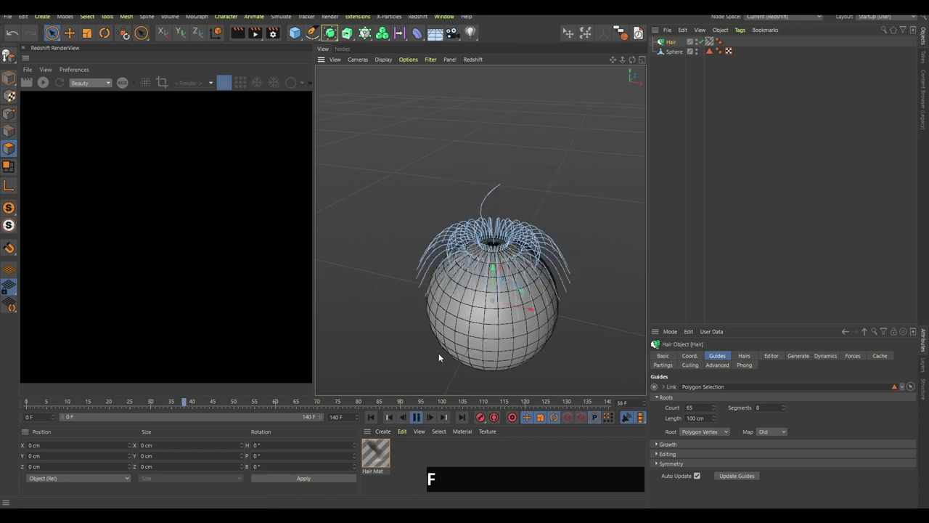
{"action": "key", "text": "f"}
{"action": "left_click", "coordinate": [521, 277]}
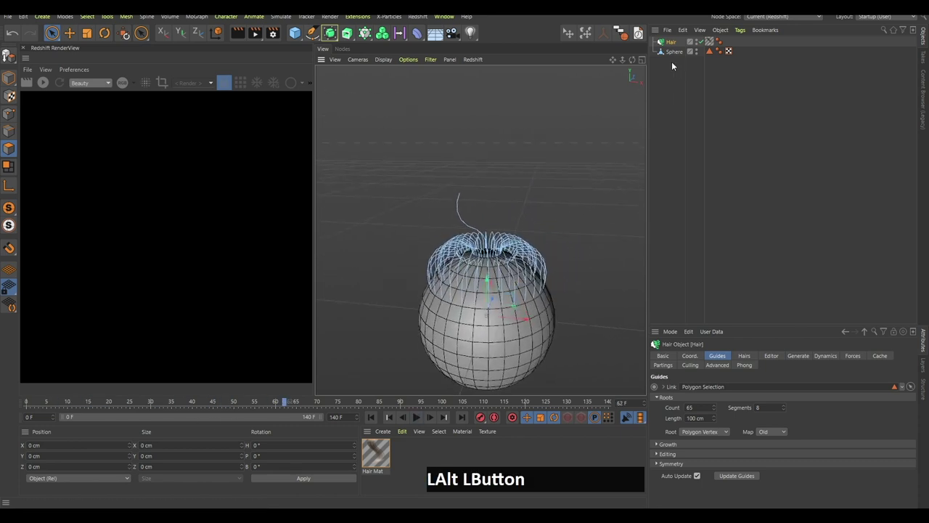
{"action": "key", "text": "shift+c"}
- Stop the simulation around frame 59 and deselect everything in the scene
{"action": "key", "text": "space"}
{"action": "key", "text": "Return"}
{"action": "key", "text": "KP_Enter"}
{"action": "left_click", "coordinate": [675, 112]}
{"action": "left_click", "coordinate": [532, 294]}
{"action": "right_click", "coordinate": [522, 306]}
{"action": "key", "text": "f"}
{"action": "left_click", "coordinate": [499, 283]}
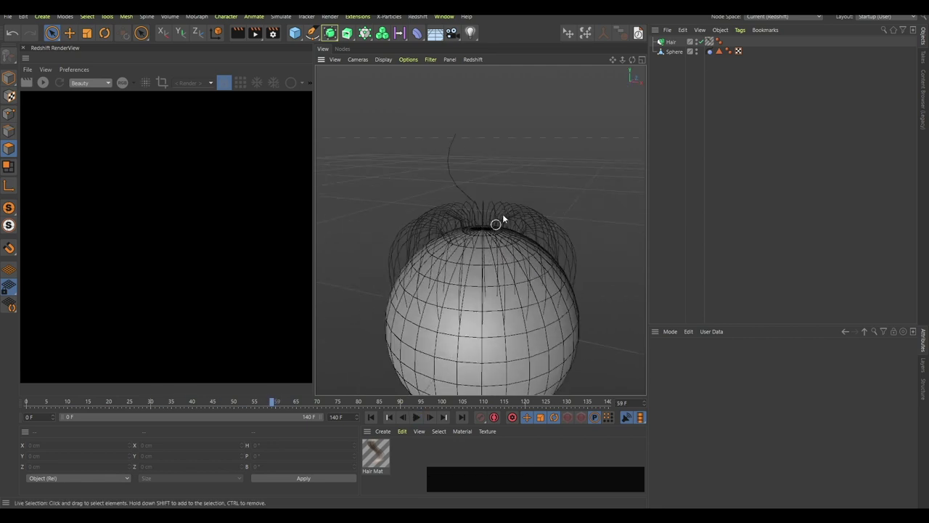
{"action": "key", "text": "shift+c"}
{"action": "key", "text": "d"}
{"action": "key", "text": "Return"}
{"action": "left_click", "coordinate": [493, 234]}
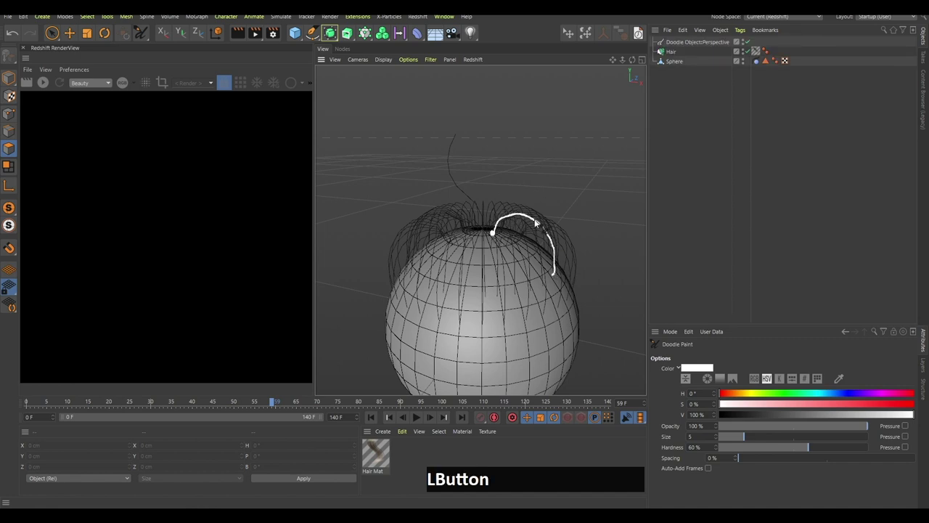
{"action": "left_click", "coordinate": [502, 226]}
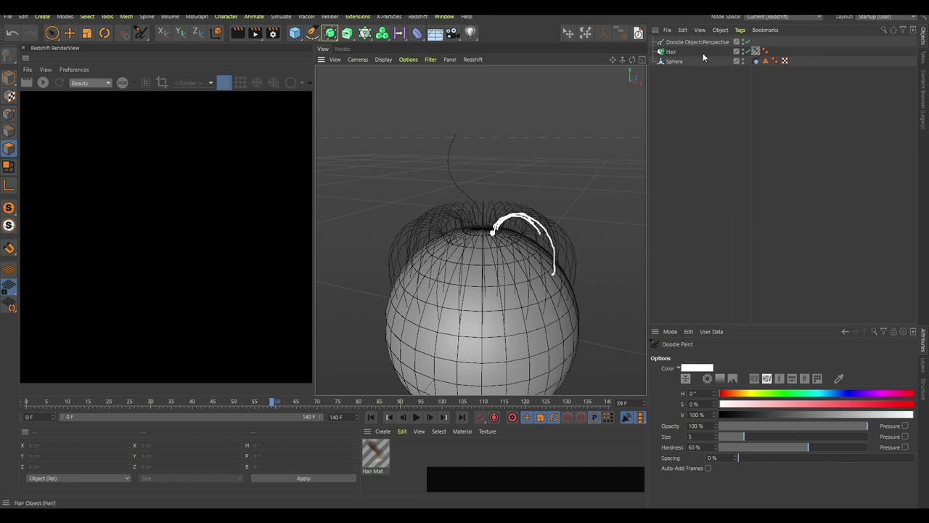
{"action": "left_click", "coordinate": [703, 41]}
{"action": "key", "text": "Delete"}
{"action": "left_click", "coordinate": [677, 42]}
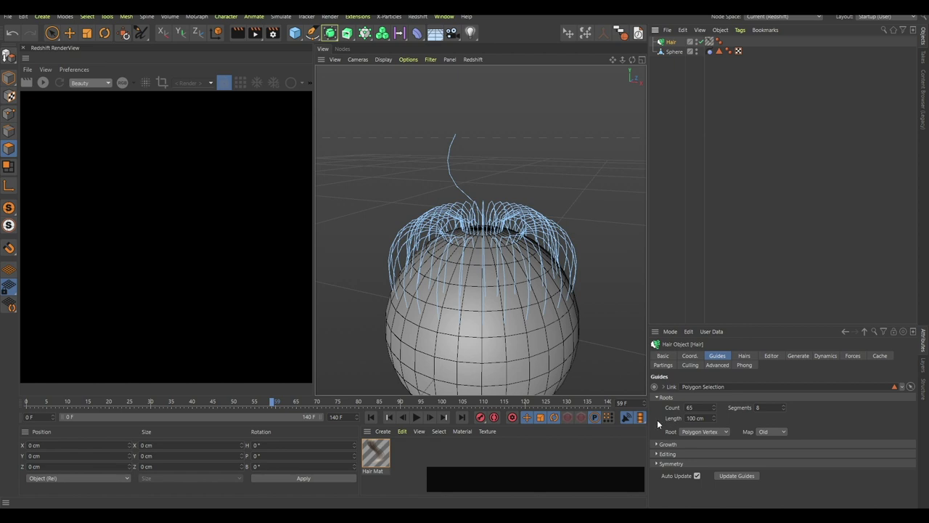
{"action": "left_click", "coordinate": [752, 357]}
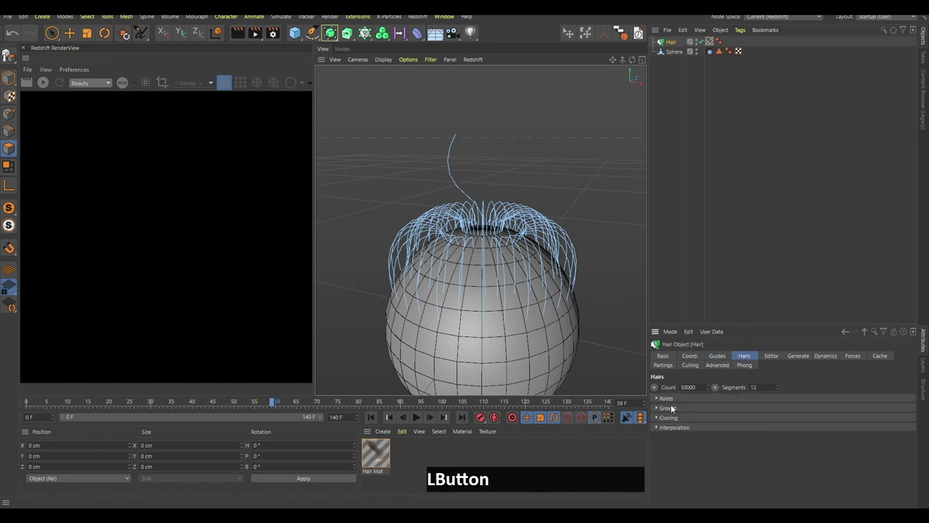
{"action": "left_click", "coordinate": [725, 350]}
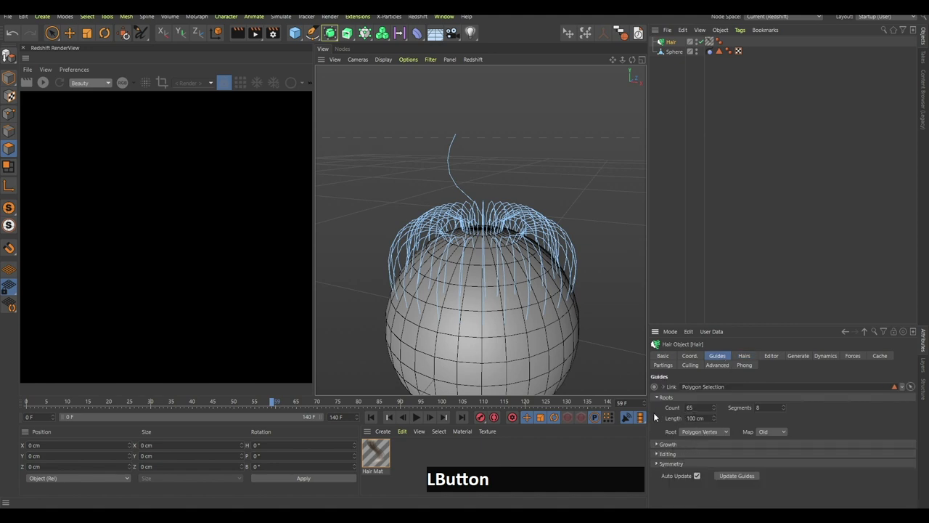
{"action": "middle_click", "coordinate": [518, 245]}
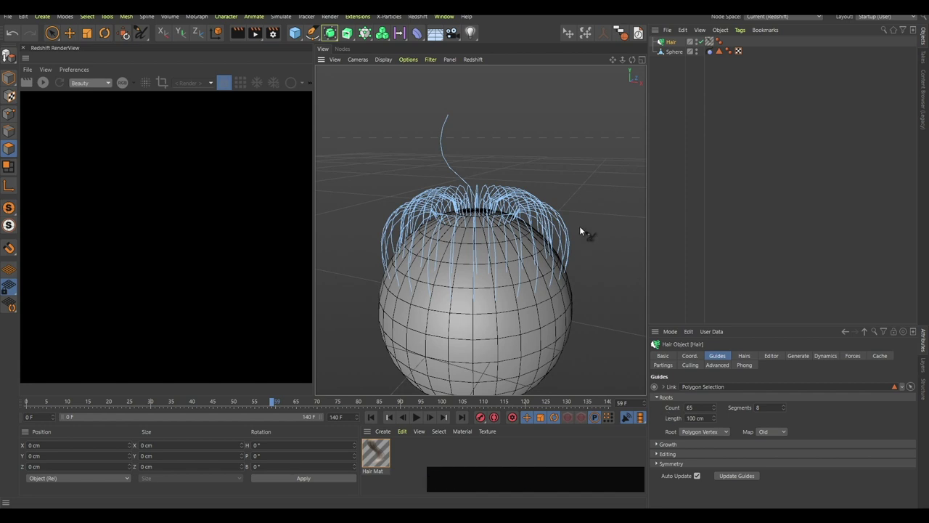
- Add a Redshift Sky to light the scene and start the RenderView
{"action": "left_click", "coordinate": [512, 253]}
{"action": "key", "text": "b"}
{"action": "key", "text": "shift+c"}
{"action": "key", "text": "s"}
{"action": "left_click", "coordinate": [667, 114]}
{"action": "key", "text": "shift+c"}
{"action": "key", "text": "space"}
{"action": "key", "text": "Return"}
{"action": "right_click", "coordinate": [502, 222]}
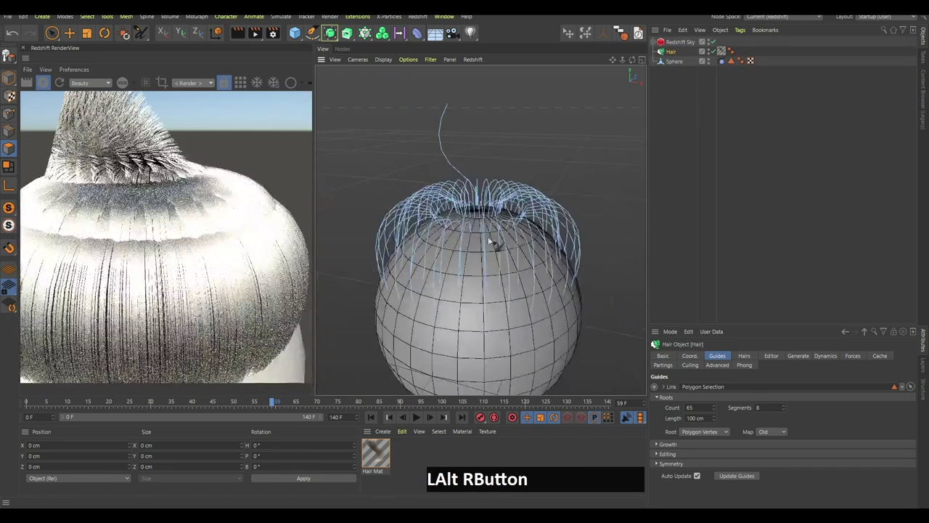
- Set the Hair object's Hairs Count to 50
{"action": "left_click", "coordinate": [676, 62]}
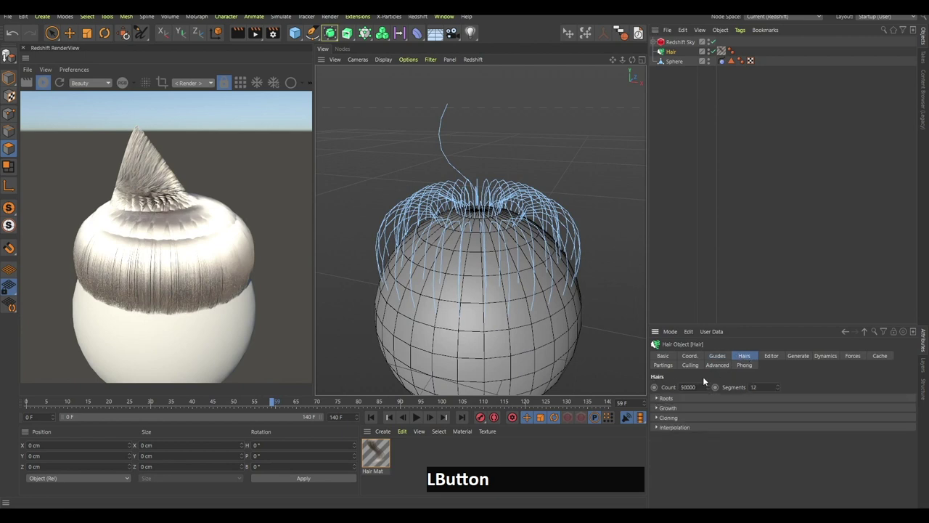
{"action": "key", "text": "BackSpace"}
{"action": "key", "text": "Return"}
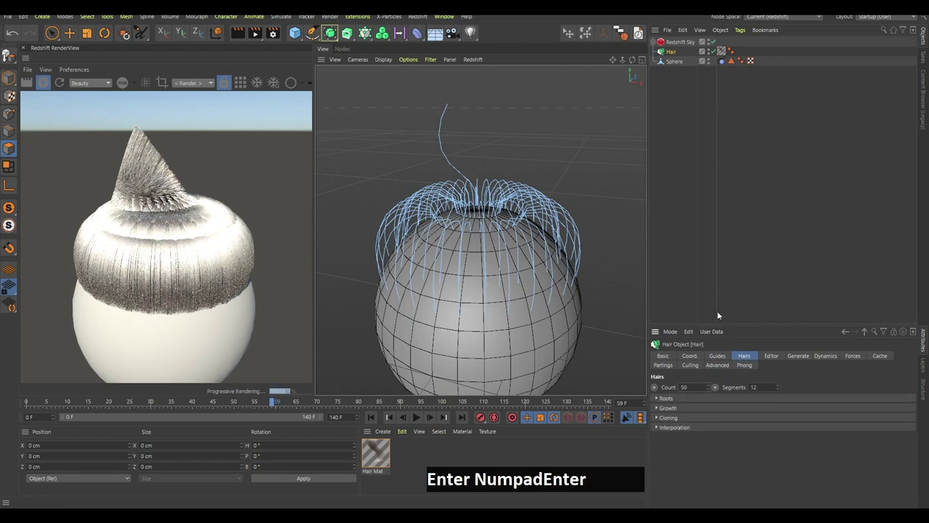
{"action": "key", "text": "b"}
{"action": "right_click", "coordinate": [516, 241]}
{"action": "left_click", "coordinate": [503, 261]}
{"action": "right_click", "coordinate": [519, 272]}
{"action": "middle_click", "coordinate": [515, 266]}
{"action": "left_click", "coordinate": [509, 264]}
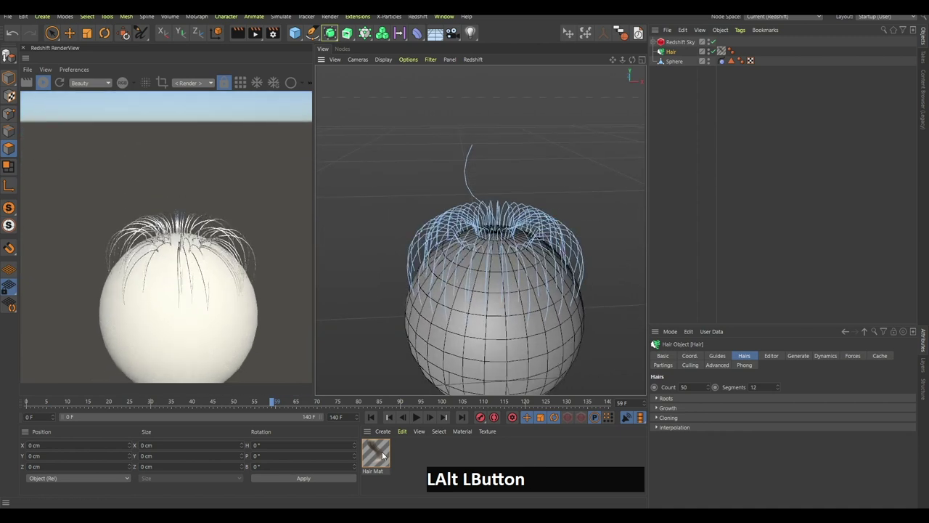
- Replay the animation to see the sparse long strands render on the sphere
{"action": "key", "text": "f"}
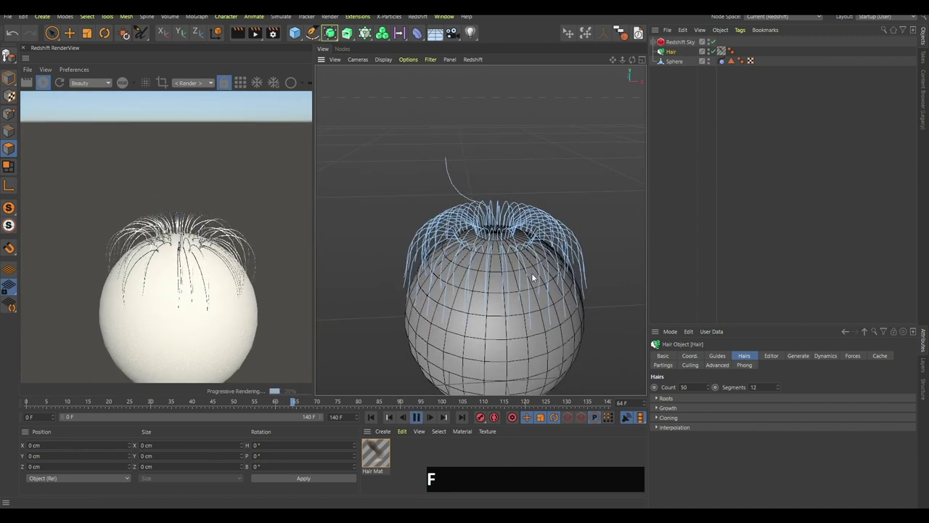
{"action": "key", "text": "a"}
{"action": "key", "text": "f"}
{"action": "key", "text": "b"}
{"action": "right_click", "coordinate": [526, 260]}
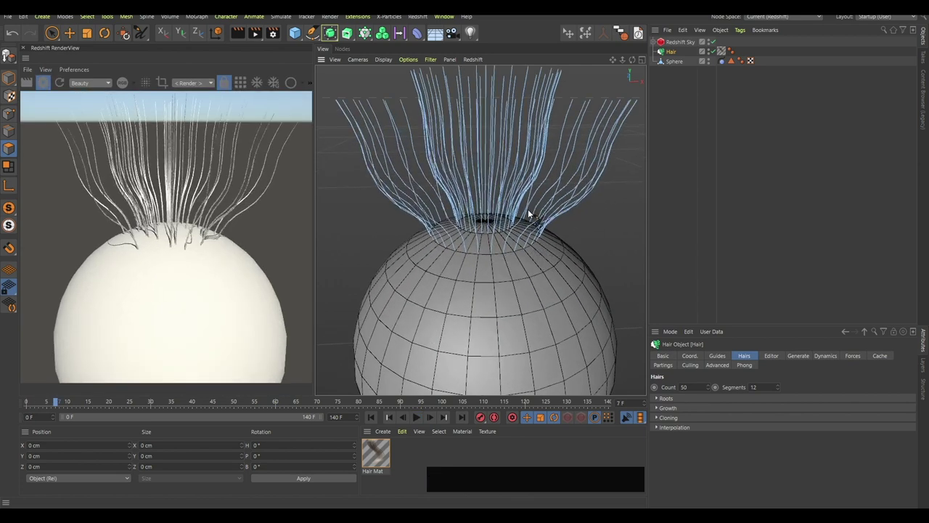
{"action": "middle_click", "coordinate": [531, 287]}
{"action": "left_click", "coordinate": [511, 277]}
- Enable the Length channel of the Hair Mat material at 100% and go to frame 0
{"action": "key", "text": "ctrl+z"}
{"action": "left_click", "coordinate": [383, 456]}
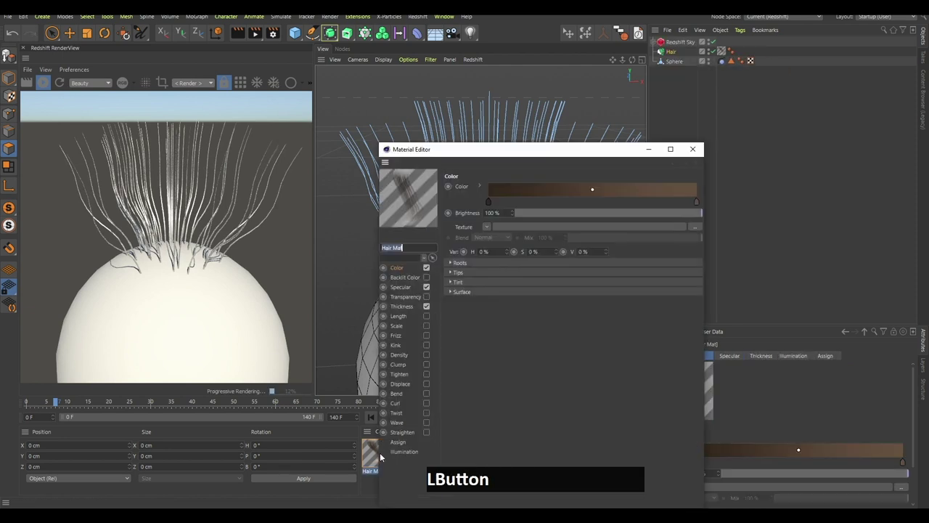
{"action": "left_click", "coordinate": [404, 323]}
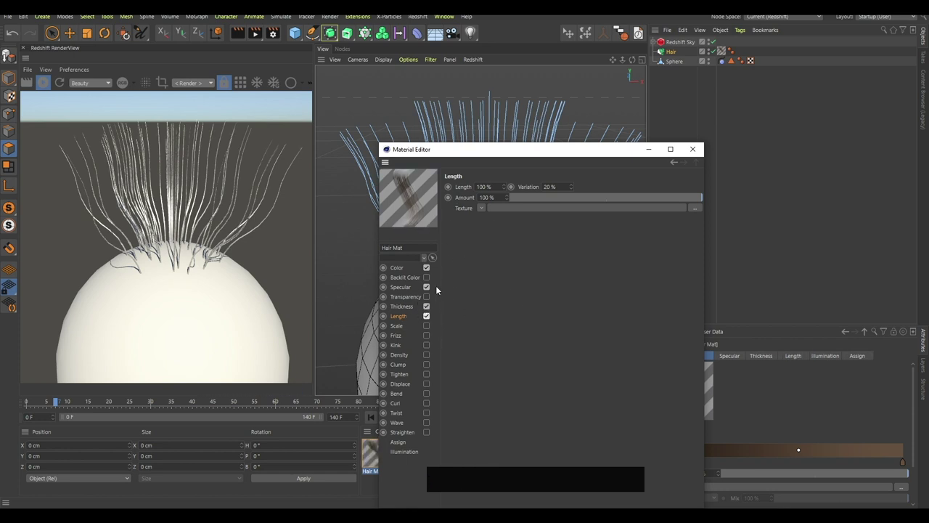
{"action": "left_click", "coordinate": [40, 403]}
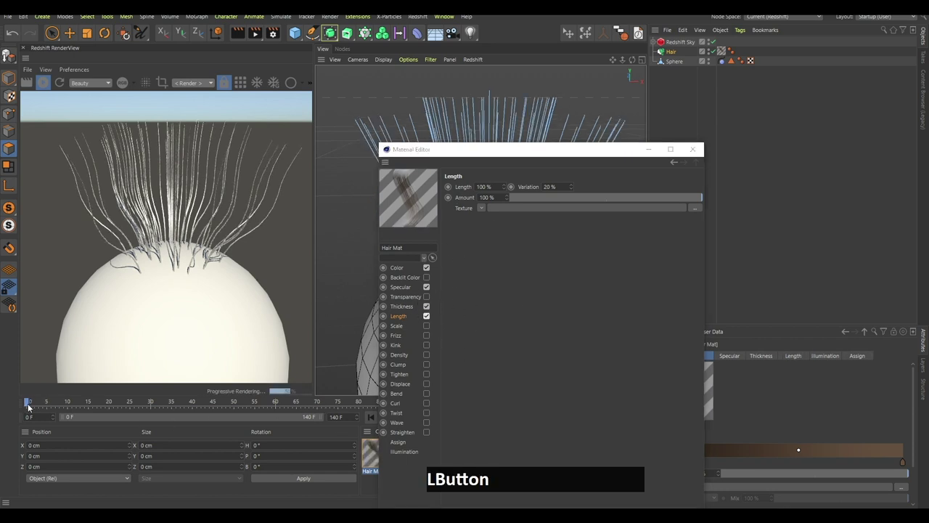
- Keyframe the hair material's Length at 0% on frame 0 and 100% on frame 20
{"action": "key", "text": "0"}
{"action": "key", "text": "Return"}
{"action": "left_click", "coordinate": [449, 189]}
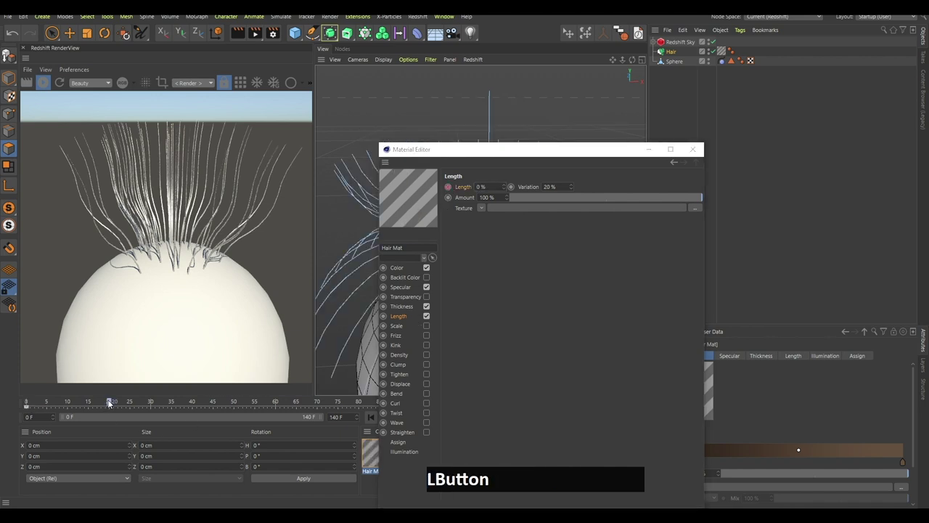
{"action": "key", "text": "0"}
{"action": "key", "text": "Return"}
{"action": "left_click", "coordinate": [448, 192]}
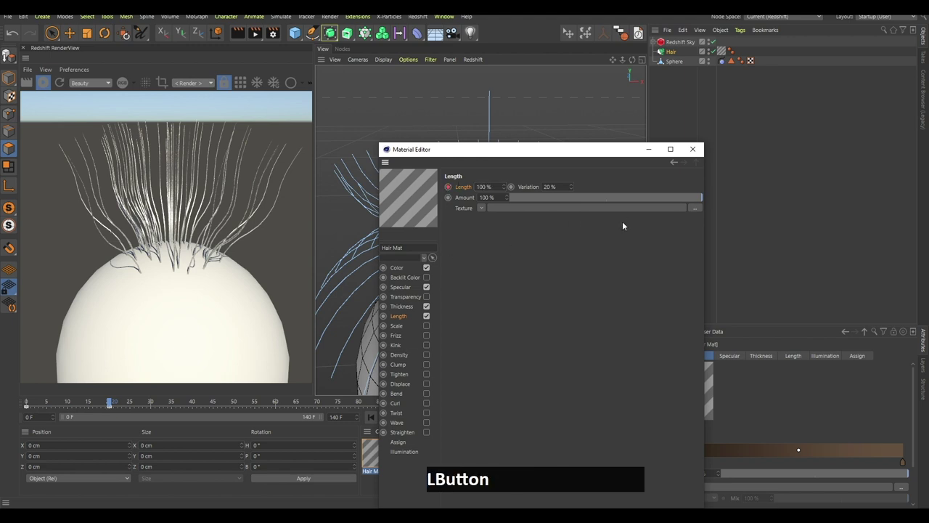